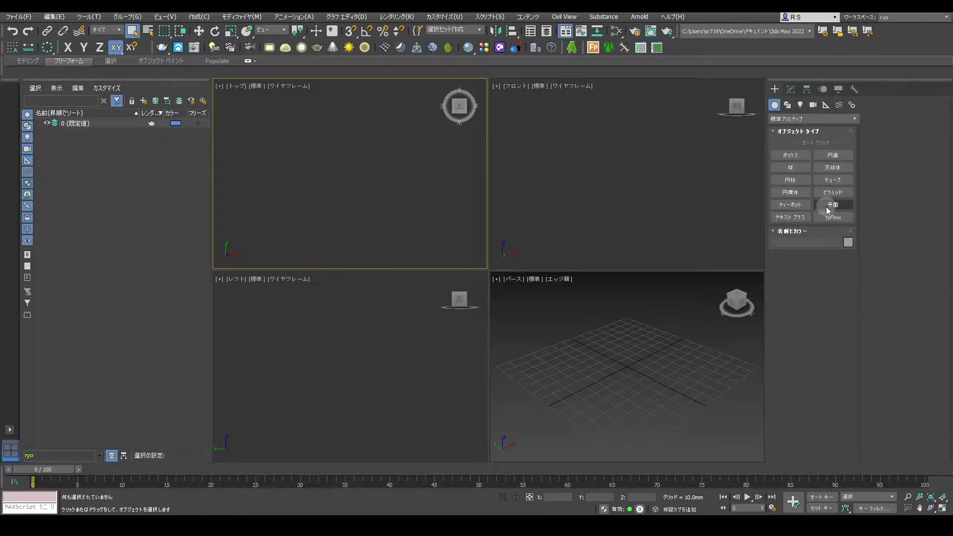
Draw a plane in the Top view and set its Length and Width Segs both to 20.
left_click(825, 208)
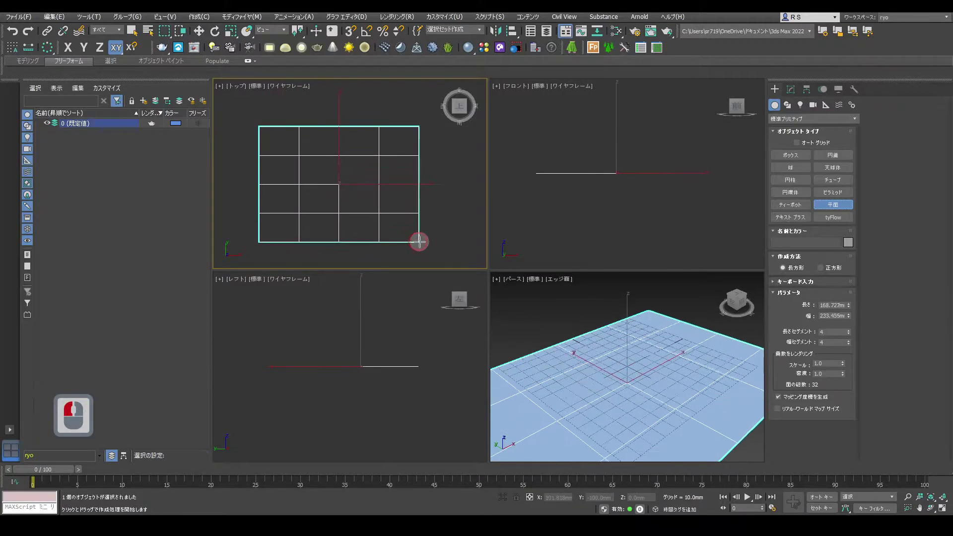
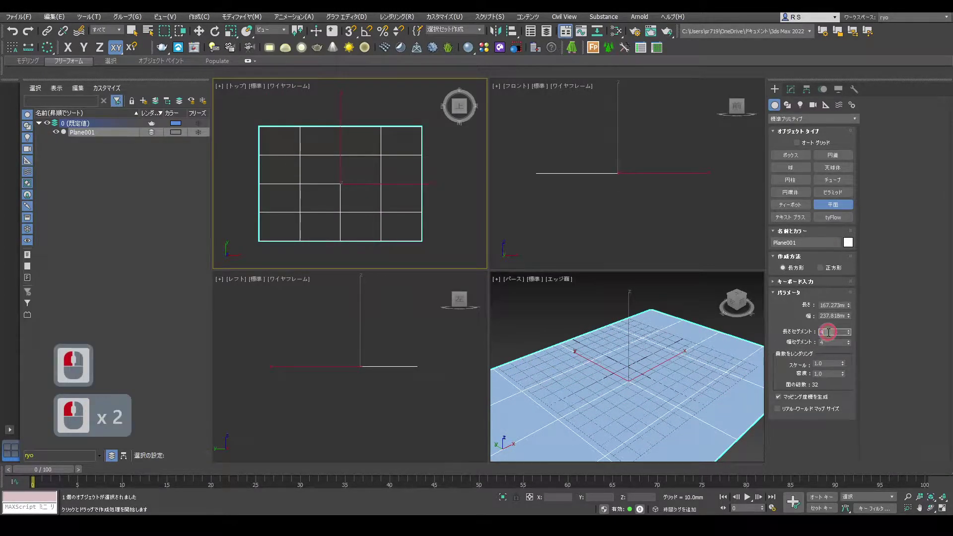
type("20")
key("Tab")
type("20")
key("Tab")
left_click(796, 97)
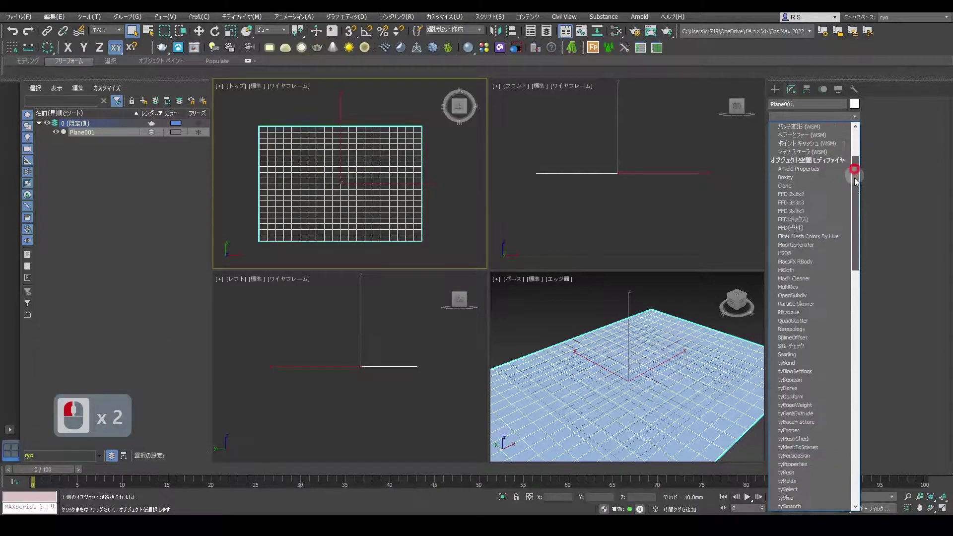
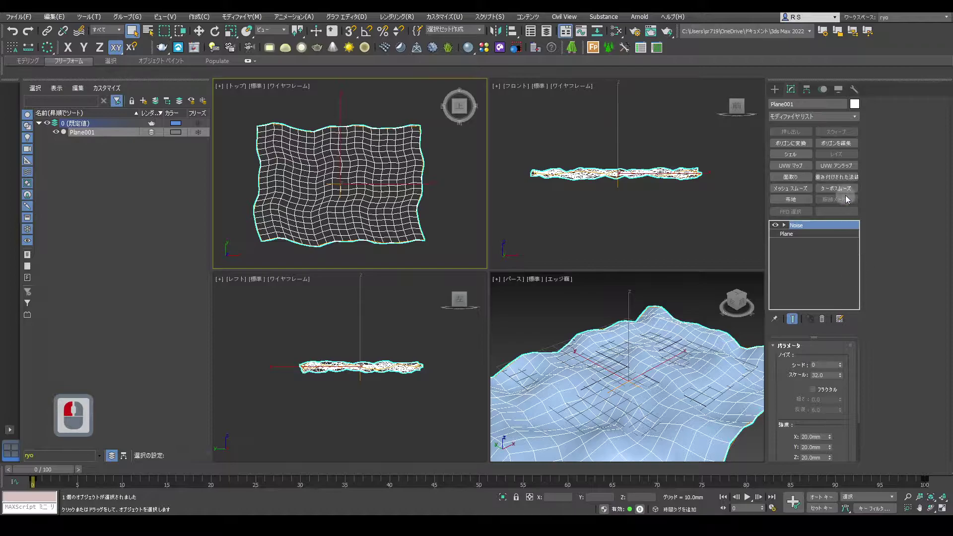
Smooth the noisy plane with a TurboSmooth modifier and return to the Plane creation tool.
left_click(847, 191)
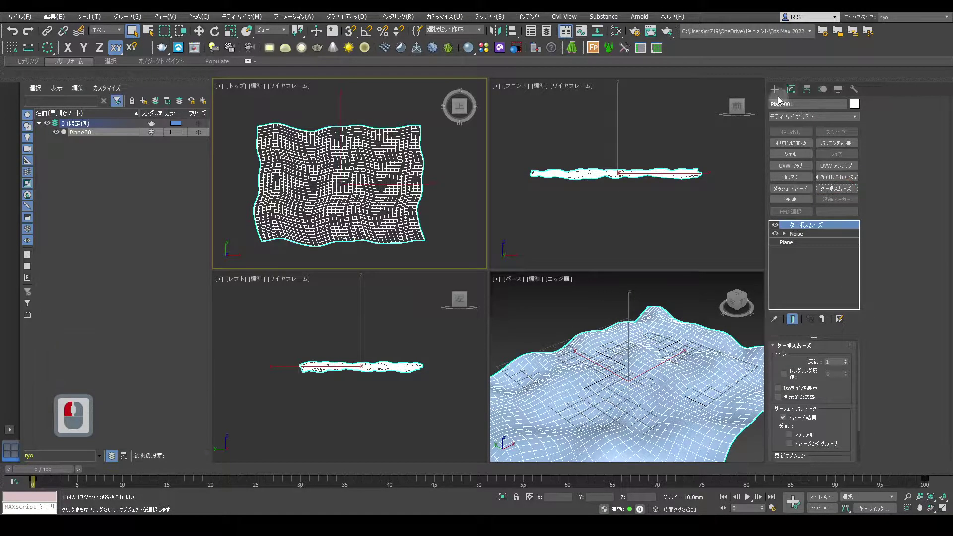
left_click(775, 94)
left_click(826, 202)
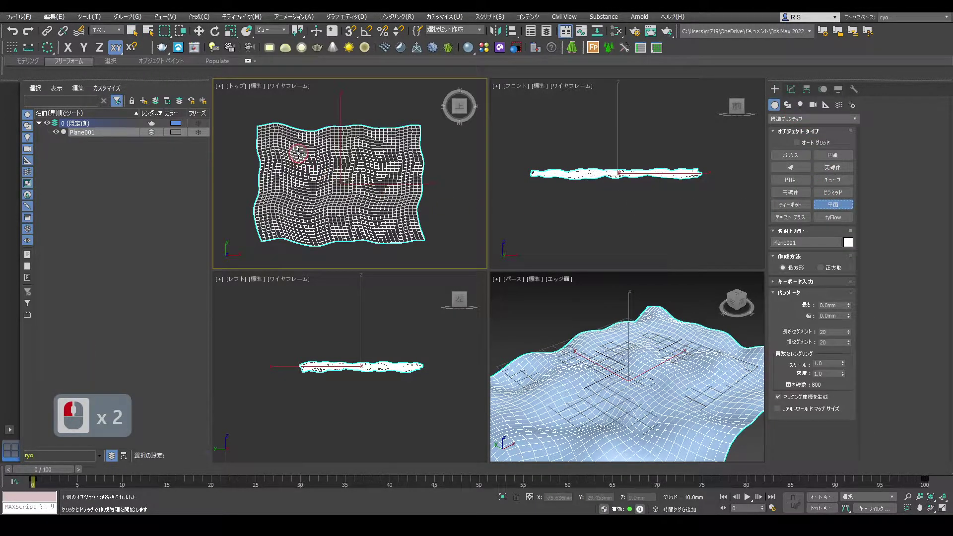
Draw a smaller second plane above the first, move it up on Z and colour it red.
left_click(383, 209)
right_click(635, 205)
key("w")
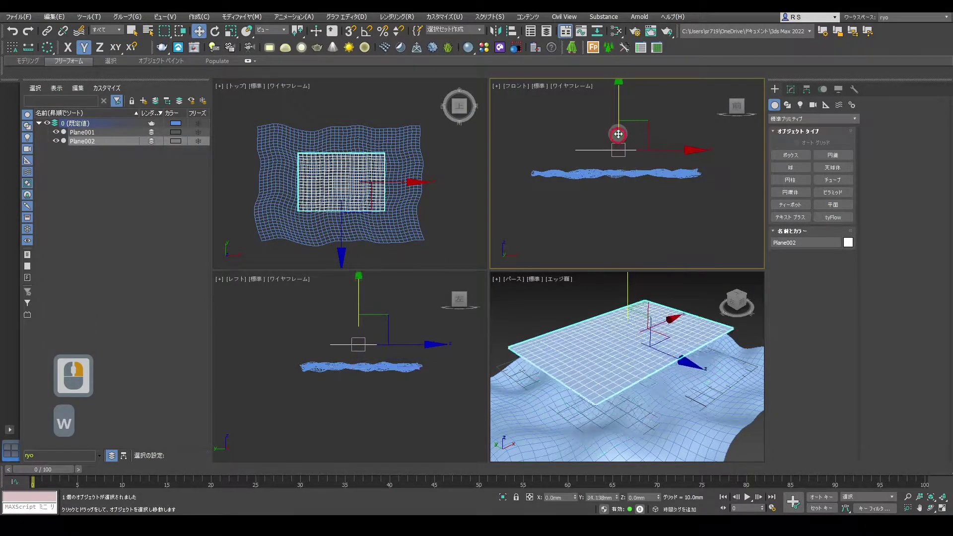
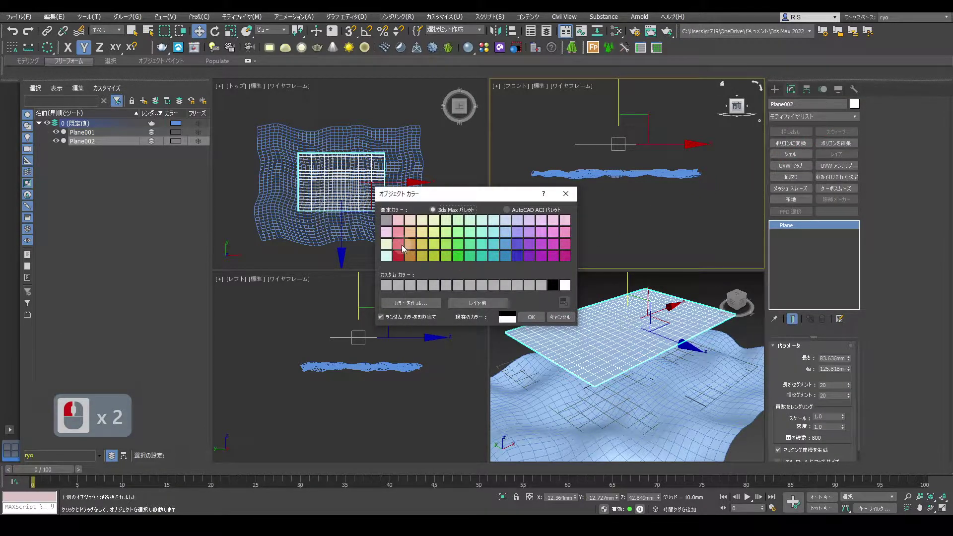
left_click(404, 252)
left_click(532, 321)
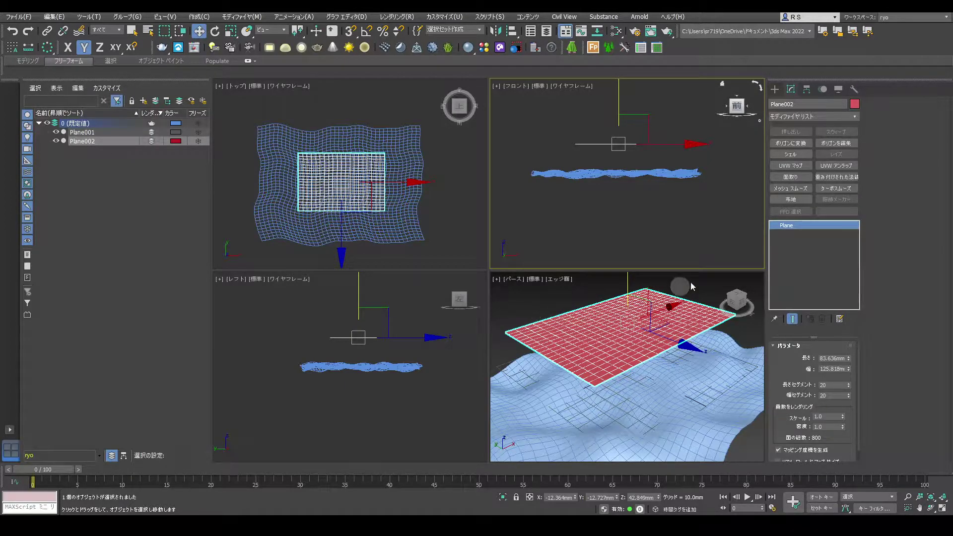
Make the red plane a Conform compound object wrapping onto Plane001 and recalculate its projection.
left_click_drag(779, 95, 813, 150)
left_click(814, 150)
left_click(805, 171)
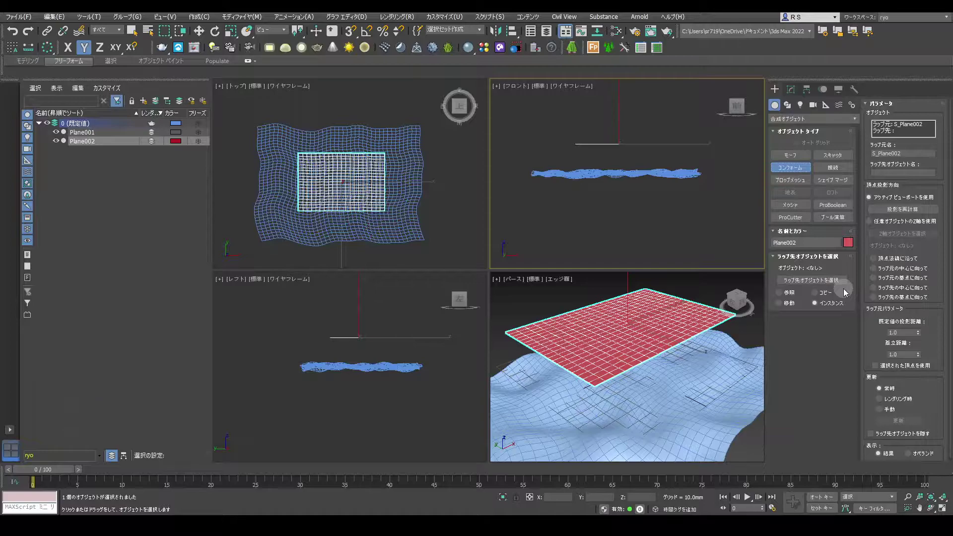
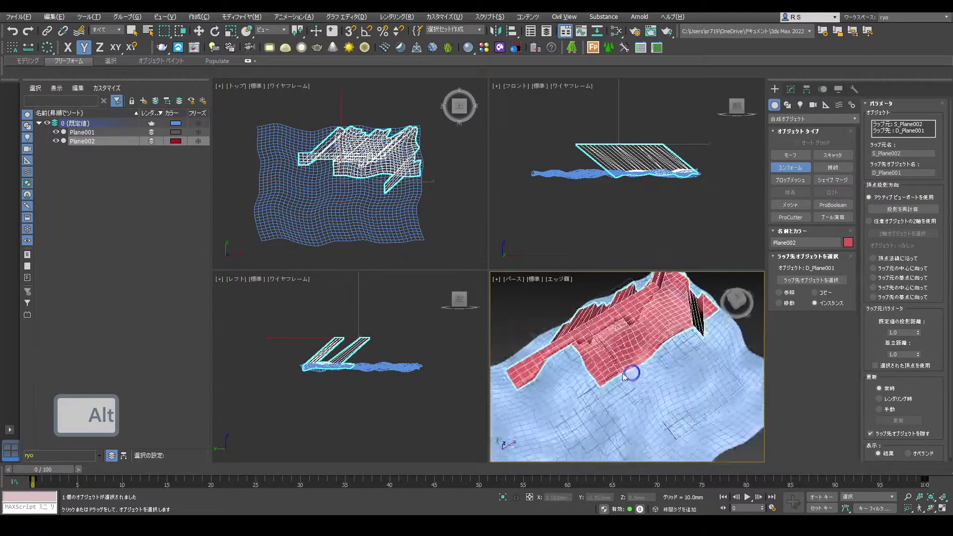
middle_click(632, 356)
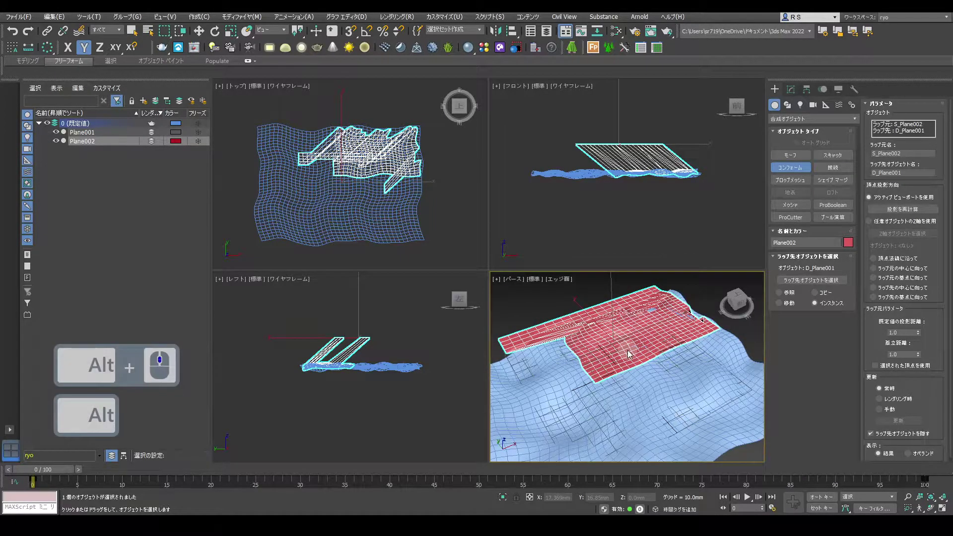
right_click(443, 214)
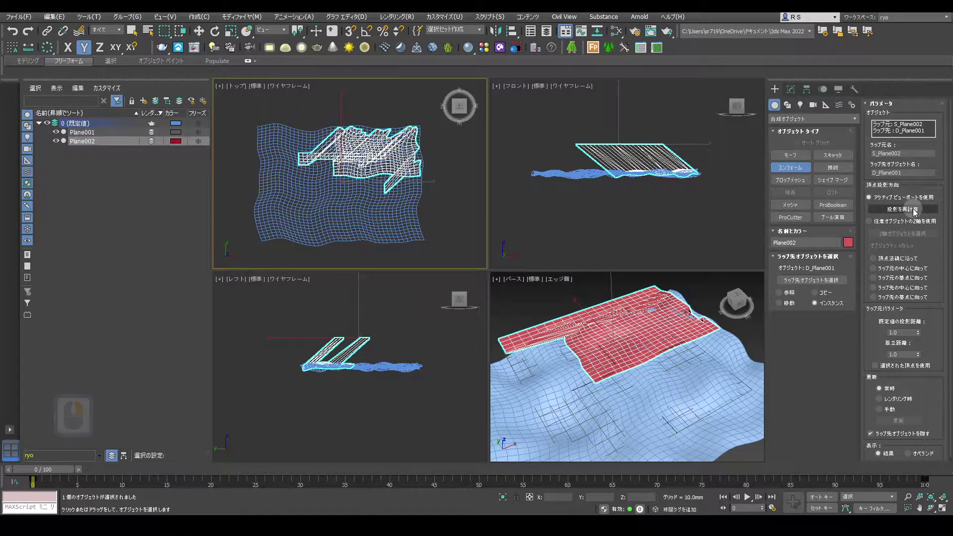
left_click(916, 213)
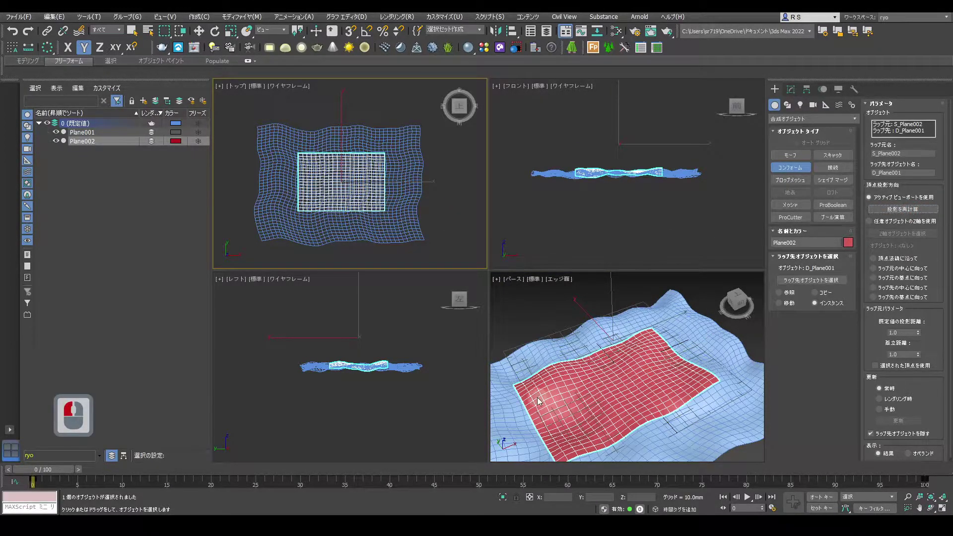
Maximize the Perspective view and set Conform vertex projection to Along Vertex Normals.
key("alt+w")
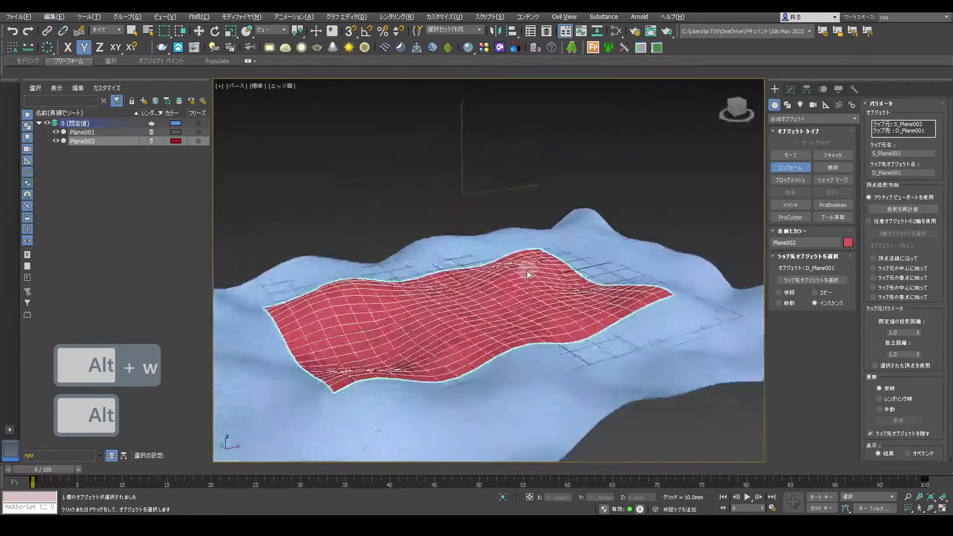
middle_click(532, 276)
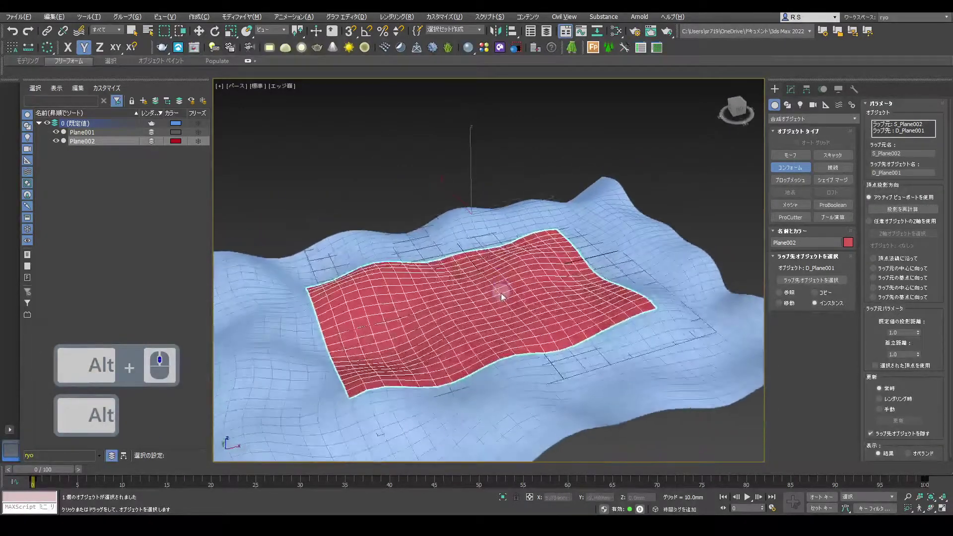
middle_click(506, 299)
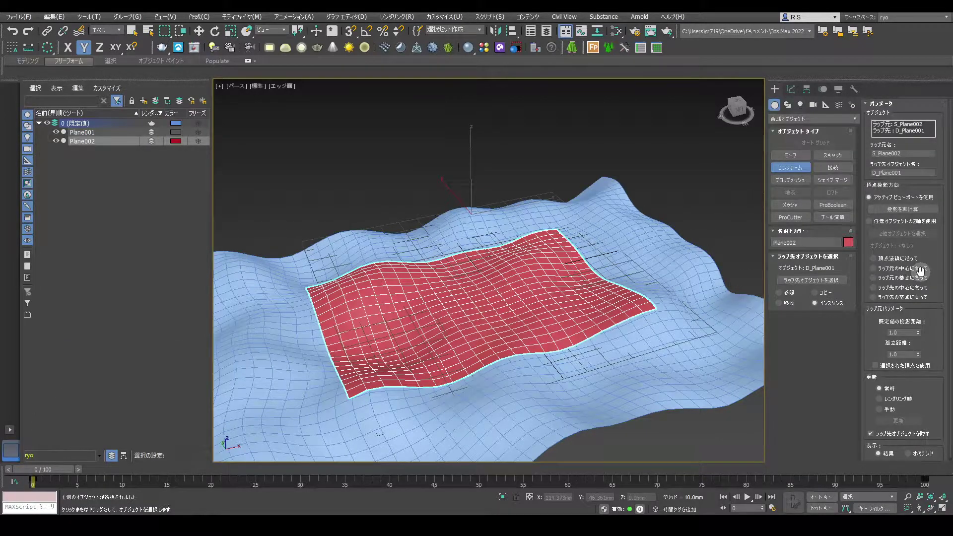
left_click_drag(880, 263, 932, 264)
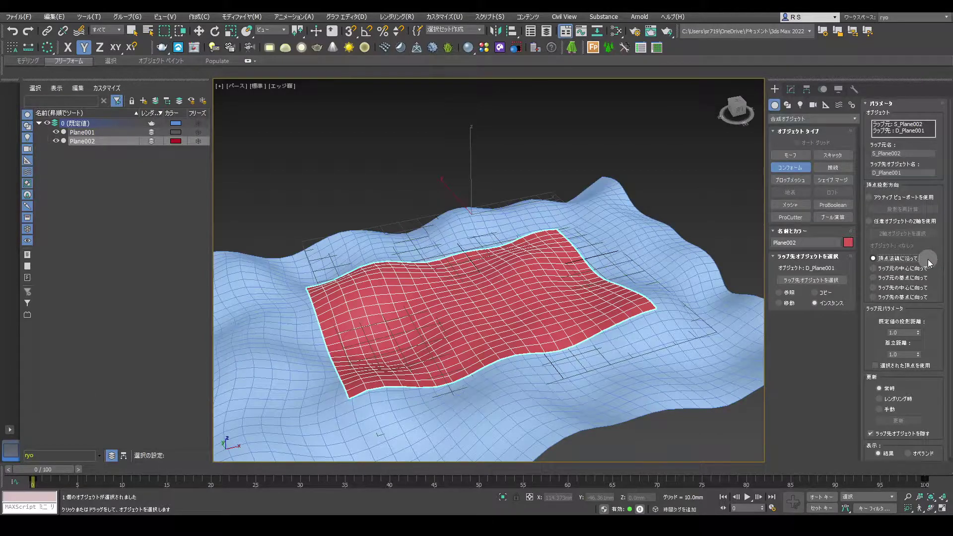
left_click(795, 93)
Give the red plane a Shell with outer amount ~2.4mm topped by TurboSmooth.
left_click(813, 169)
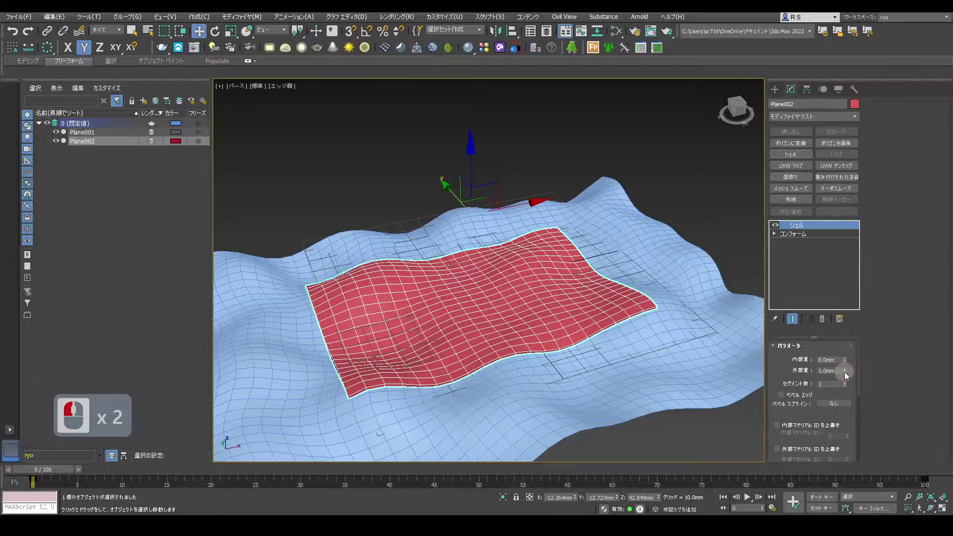
left_click(845, 302)
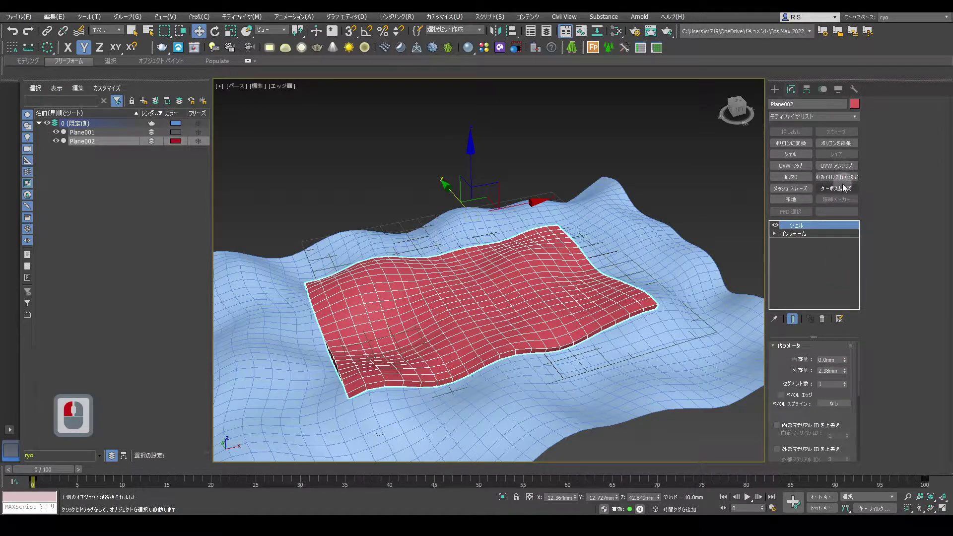
left_click(843, 190)
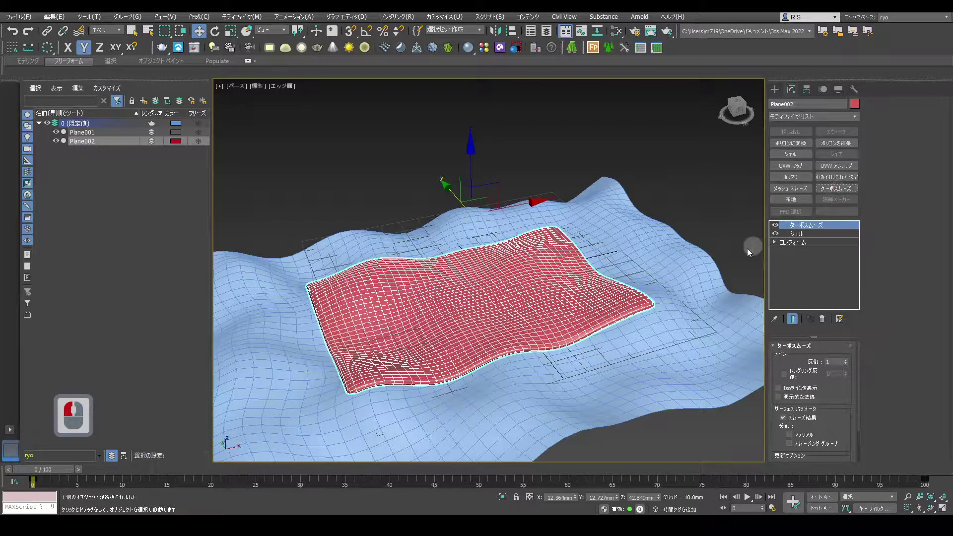
Select the blue surface and raise its Noise seed and scale for broader ripples.
left_click(227, 439)
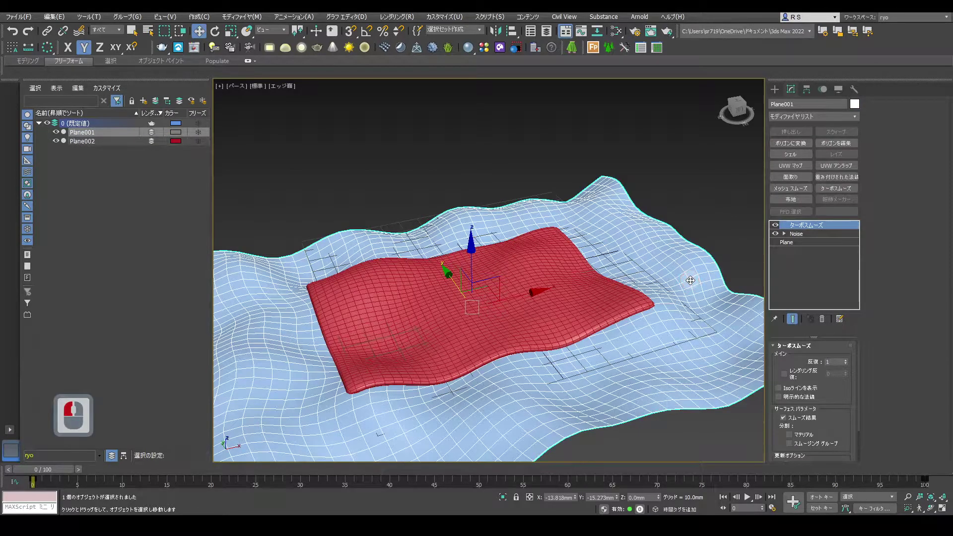
left_click(815, 241)
left_click(844, 368)
double_click(844, 368)
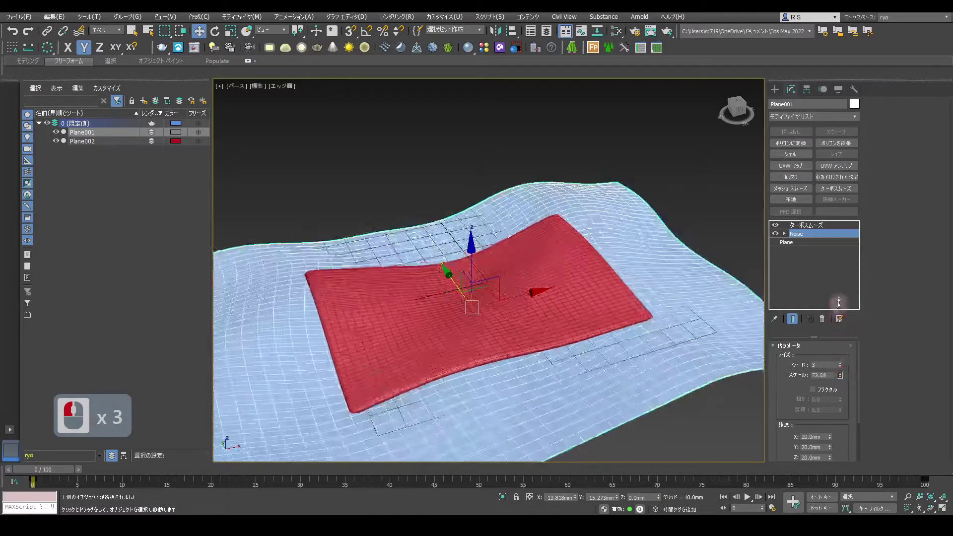
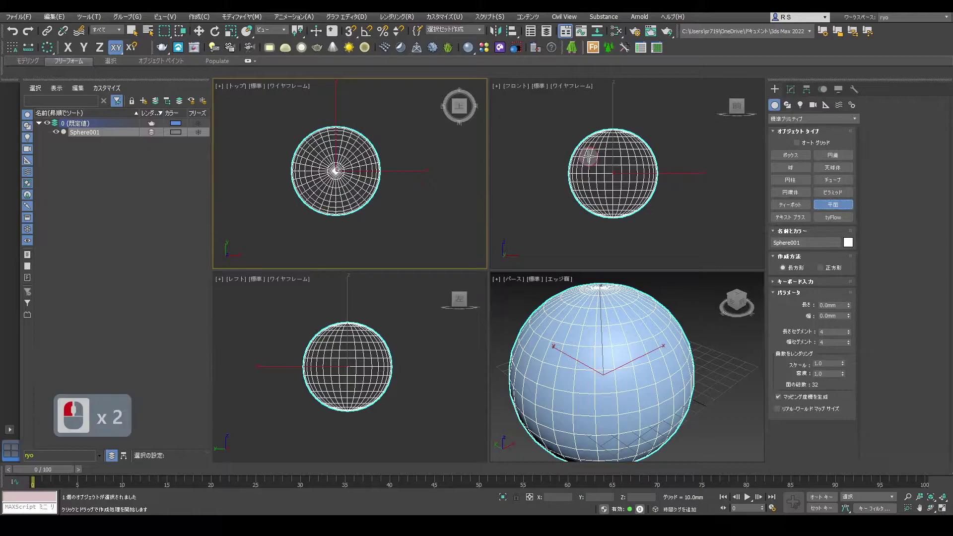
Draw a plane across the sphere in the Front view with Length Segs 20 and Width Segs 24.
left_click(637, 189)
left_click(852, 327)
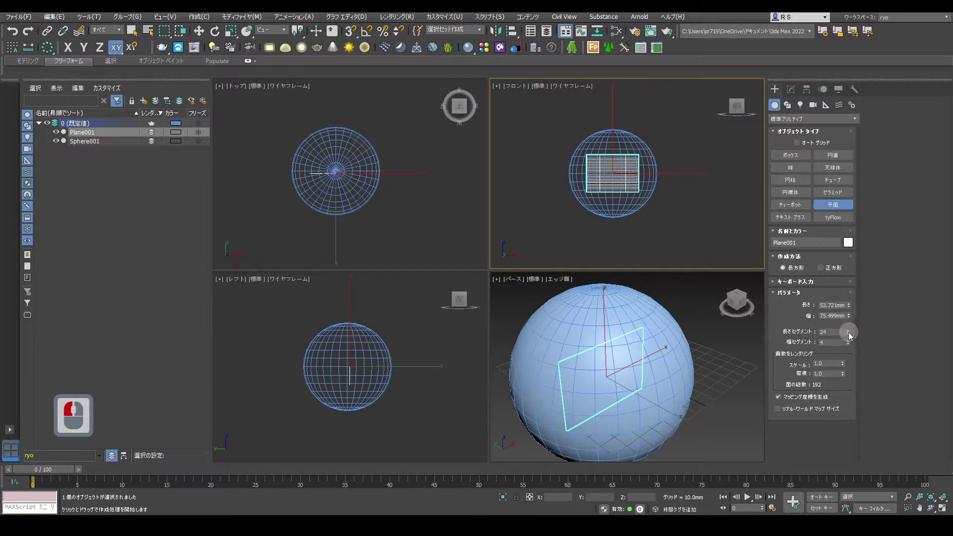
left_click(851, 337)
left_click(852, 336)
double_click(851, 338)
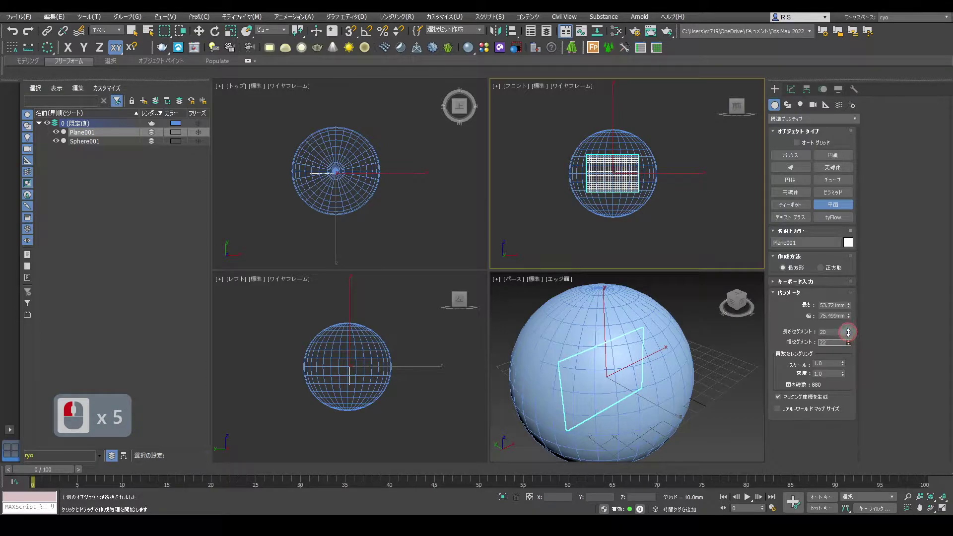
left_click(851, 337)
double_click(852, 347)
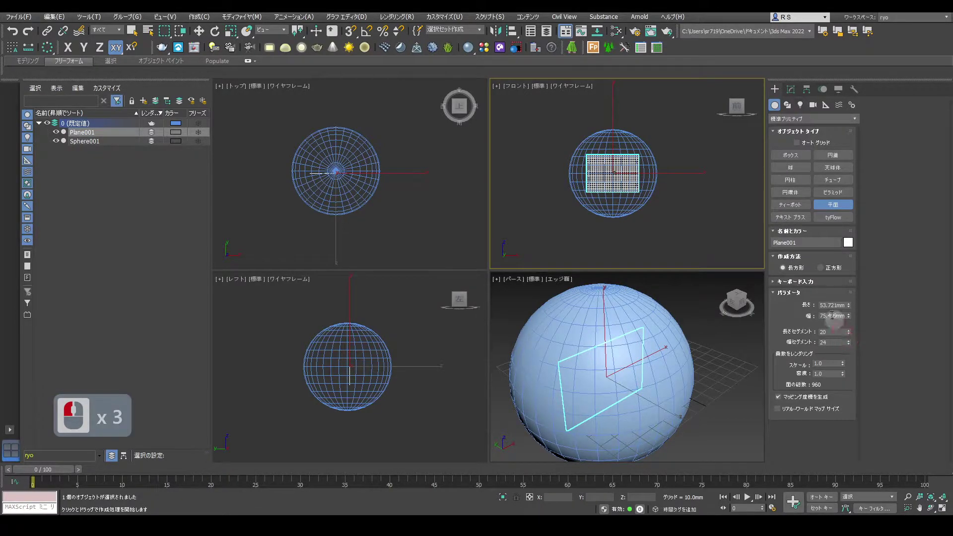
right_click(744, 219)
Convert Plane001 to an Editable Poly from the modifier stack.
left_click(794, 91)
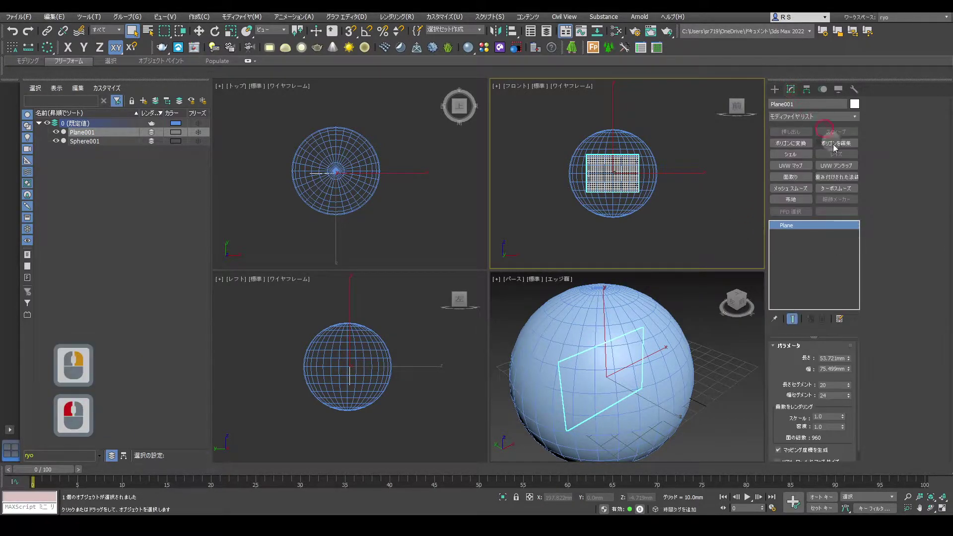
right_click(790, 232)
left_click(834, 303)
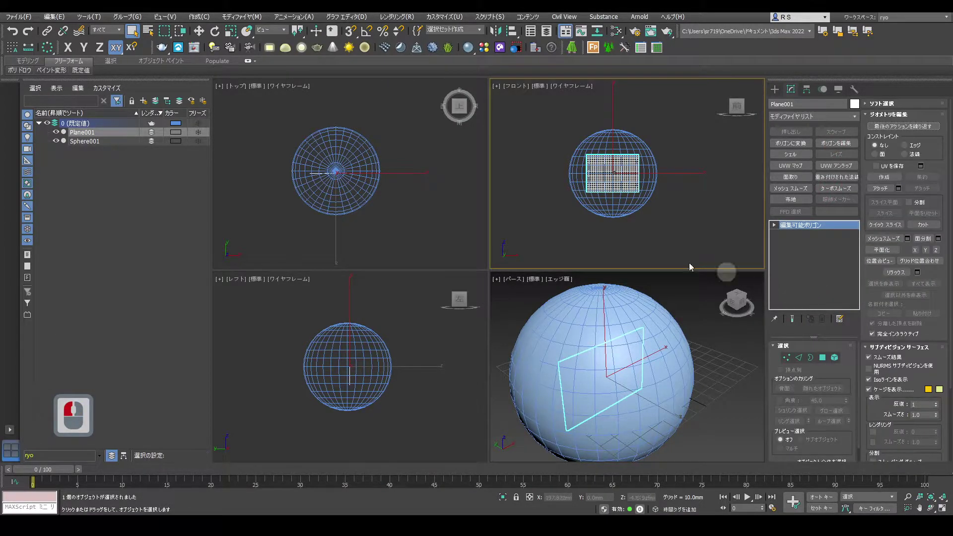
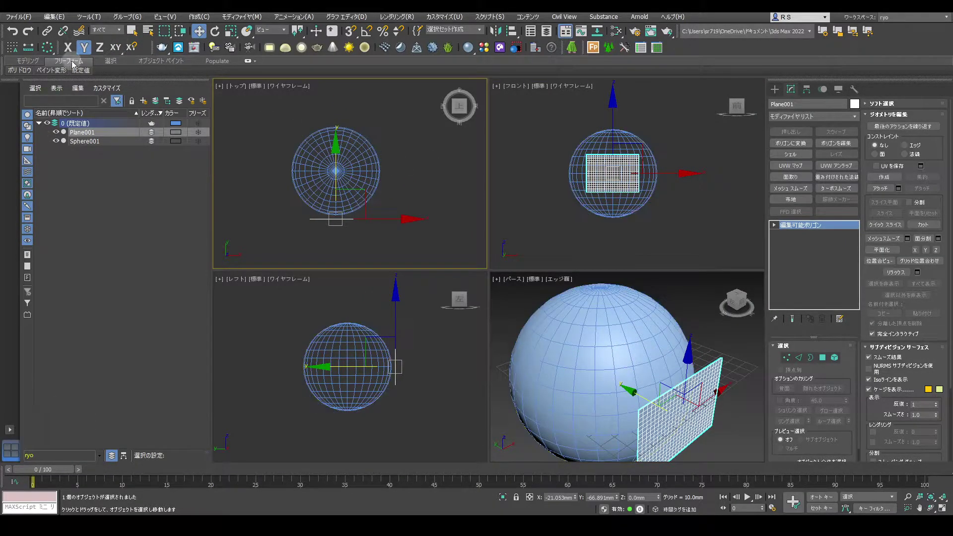
In the Freeform PolyDraw panel, set Draw On to Surface targeting Sphere001.
double_click(281, 64)
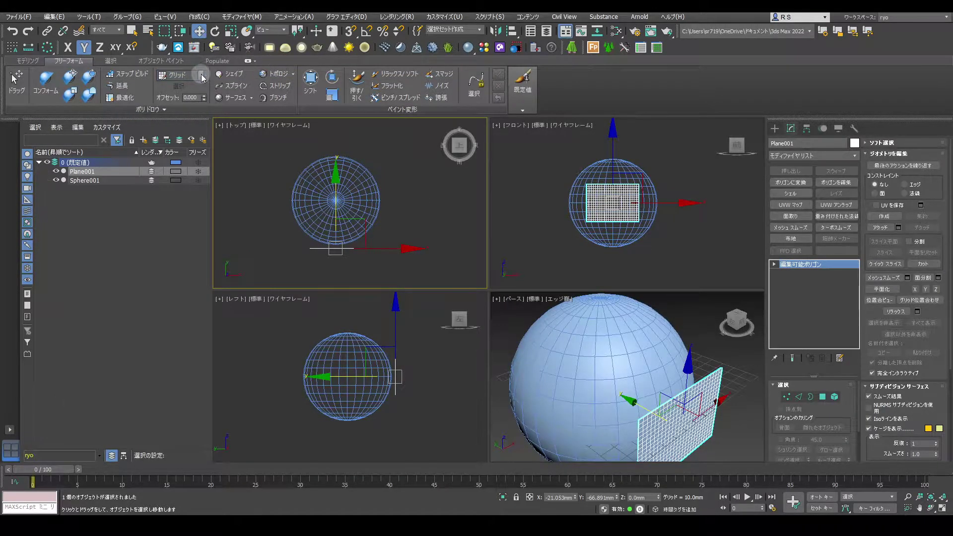
left_click(203, 77)
left_click(199, 100)
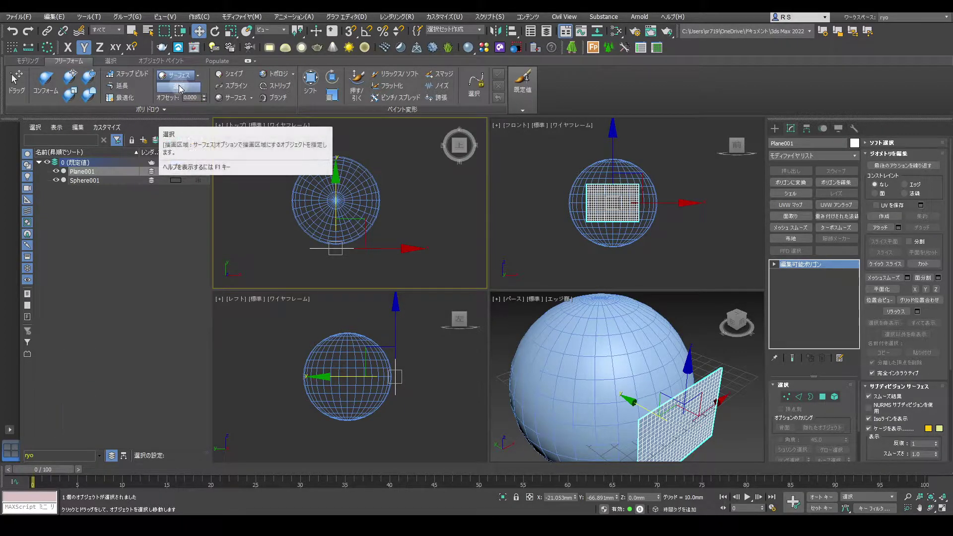
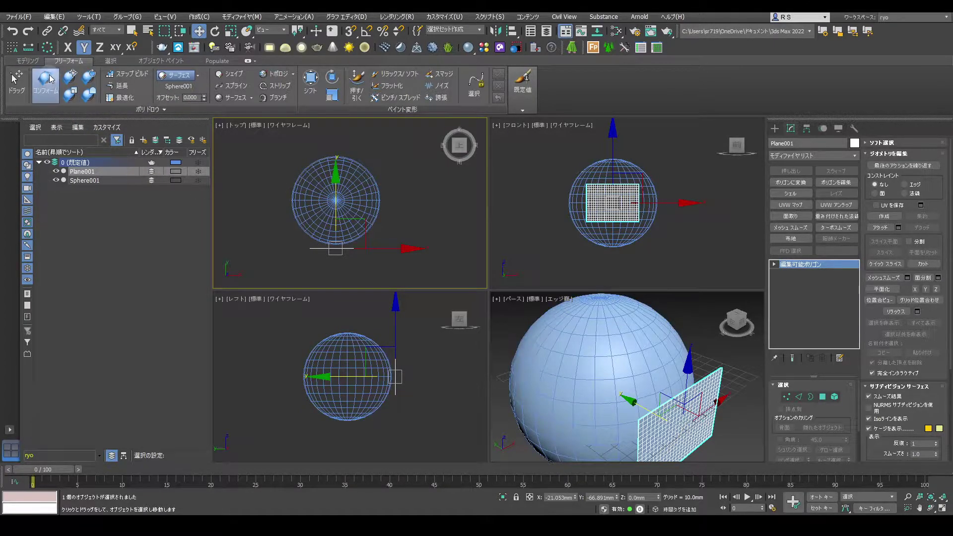
Paint the plane onto the sphere with the Conform brush at Full Strength 50 and Conform 1.0.
left_click(51, 77)
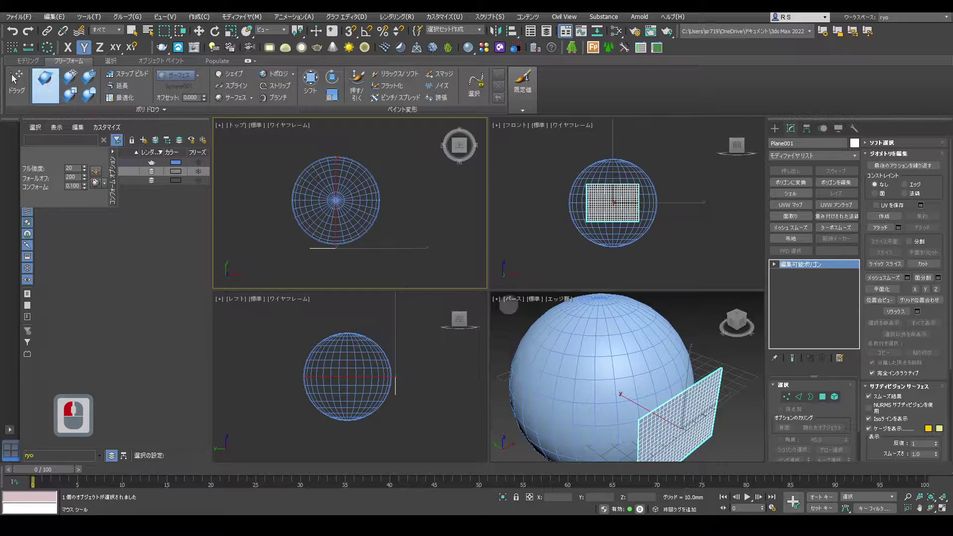
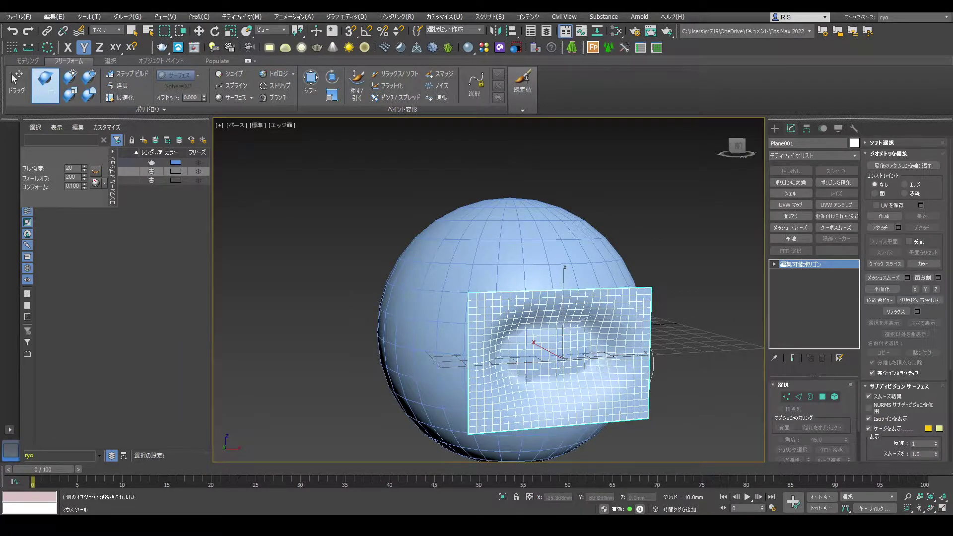
left_click(14, 77)
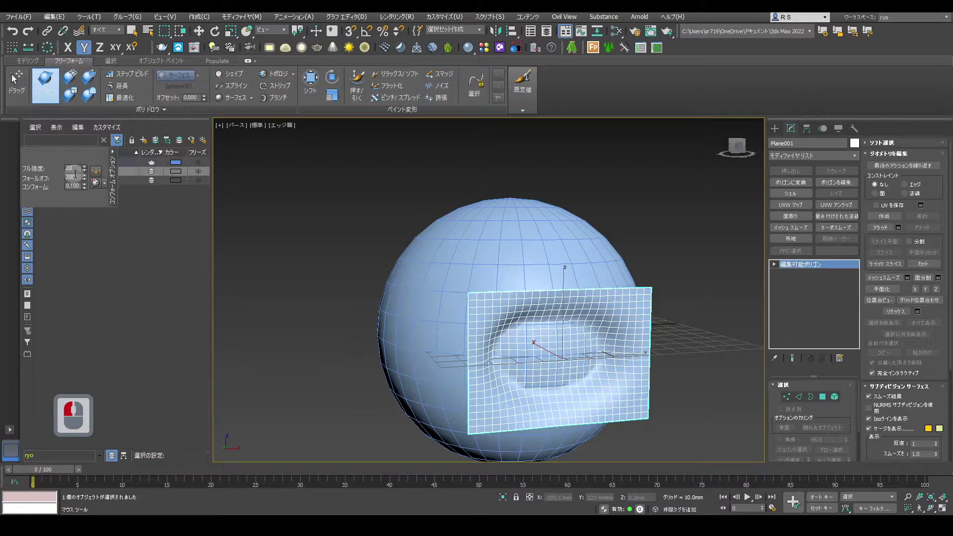
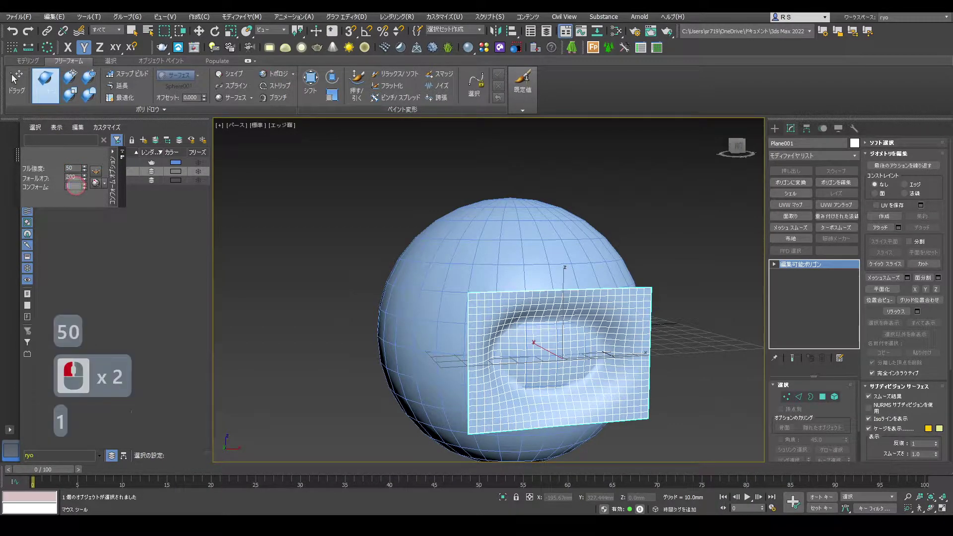
key("Return")
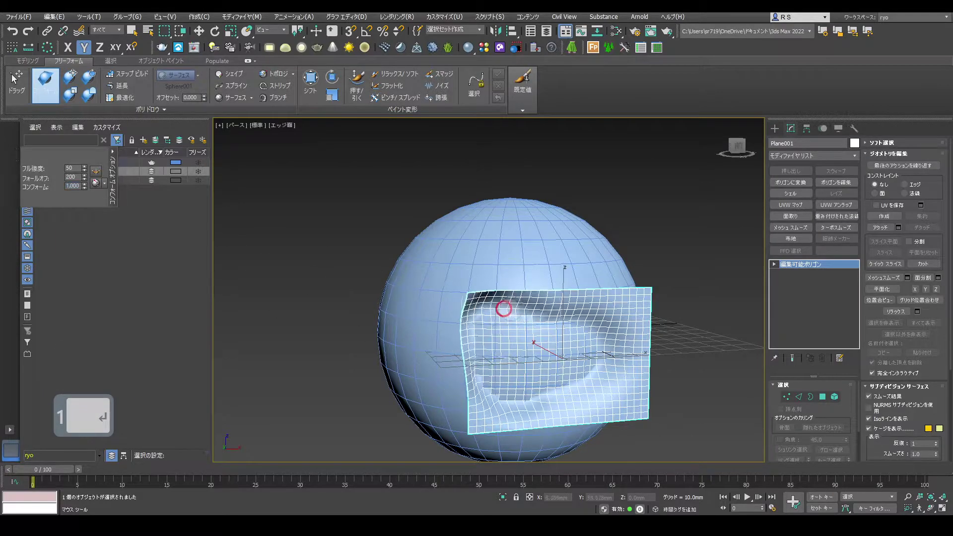
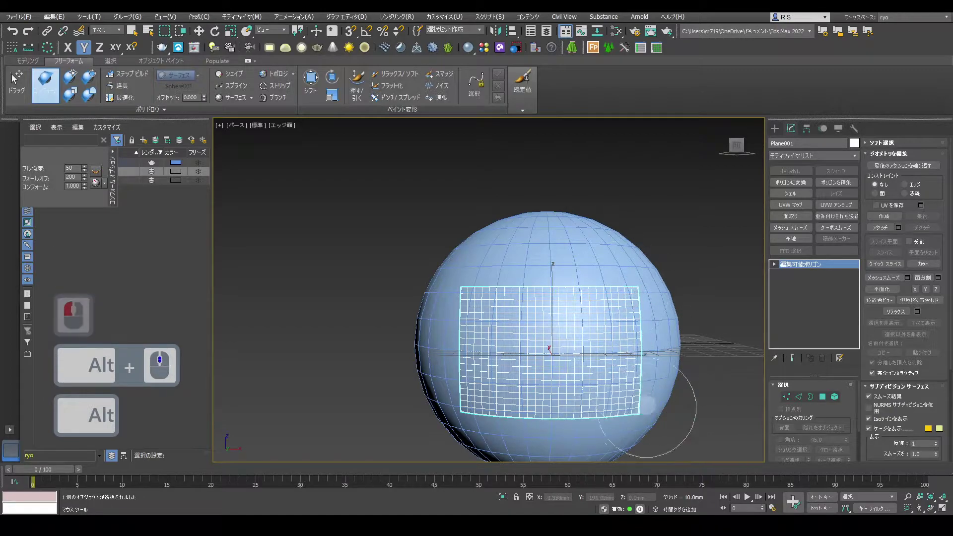
Show Object239 conformed onto Sphere001 as the example result.
left_click(13, 77)
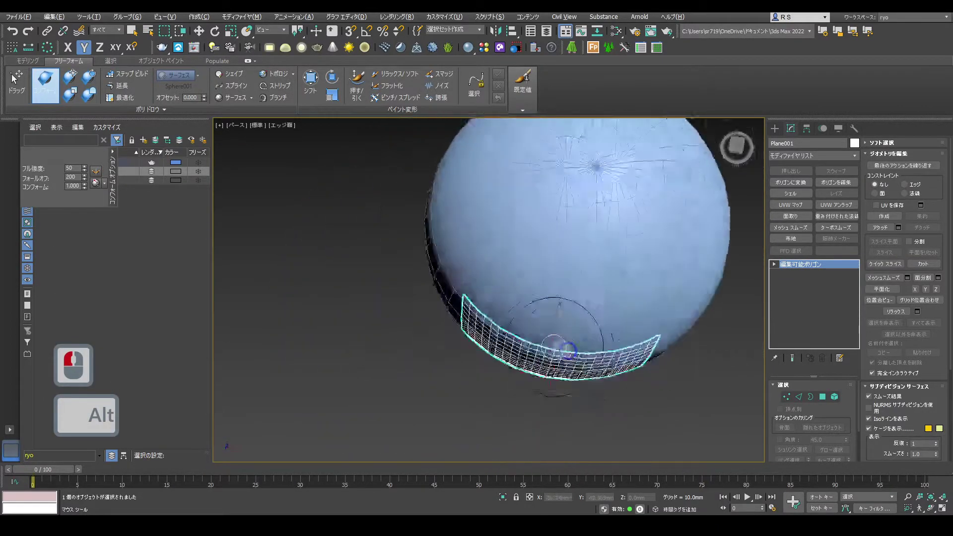
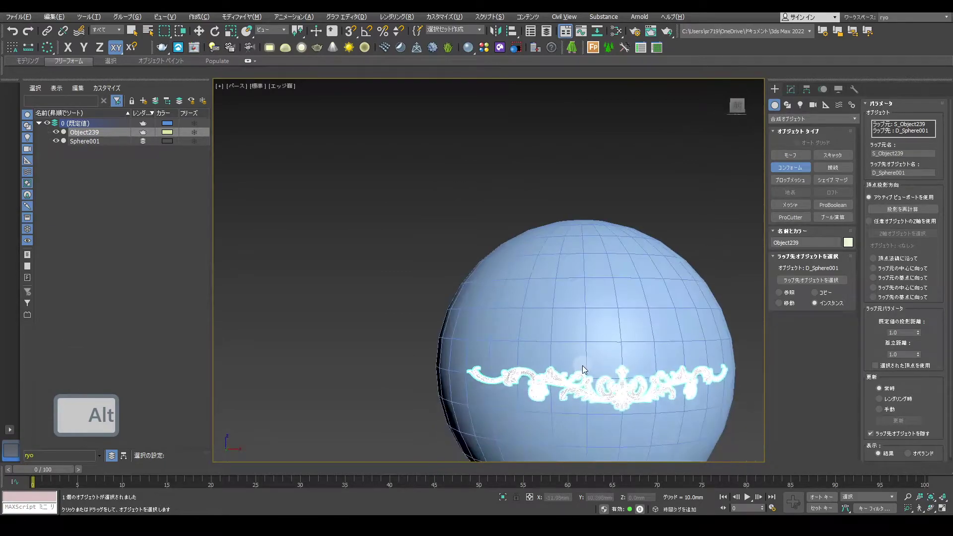
Return to the four-viewport layout to prepare for creating the plane.
middle_click(581, 376)
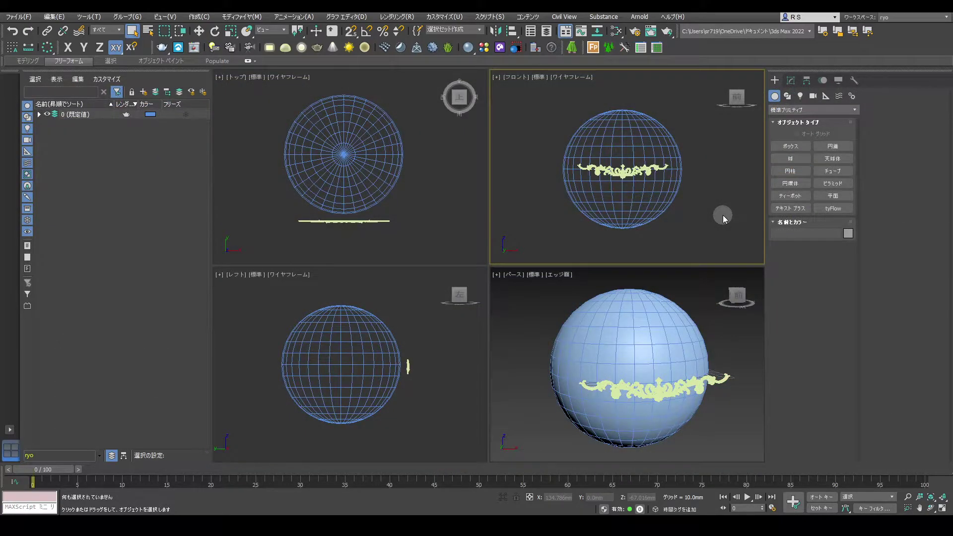
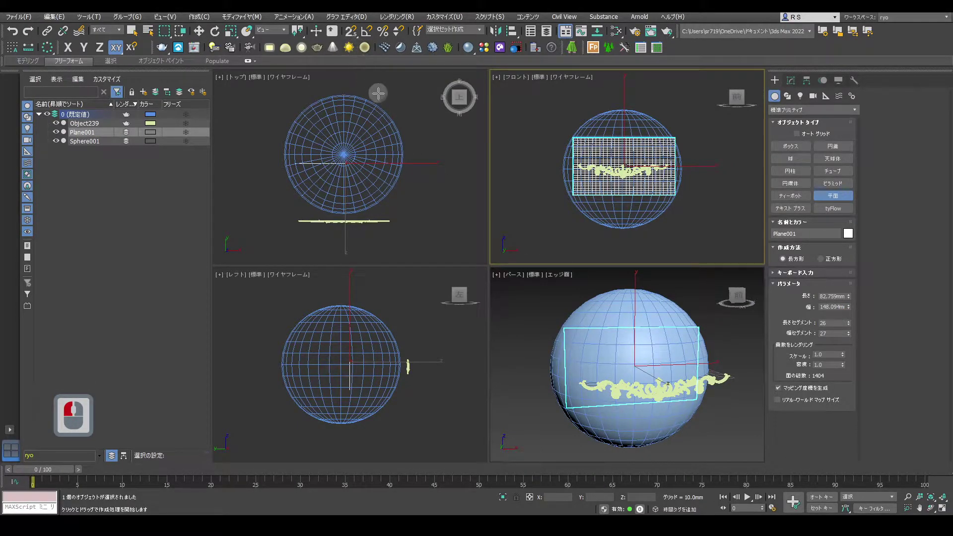
Finish creating Plane001 and switch to the Move tool to position it.
right_click(378, 92)
key("w")
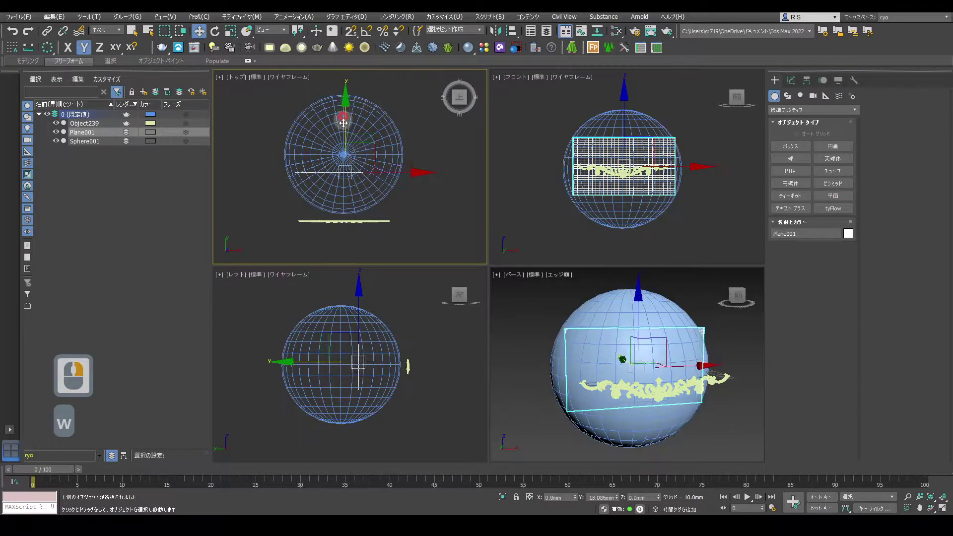
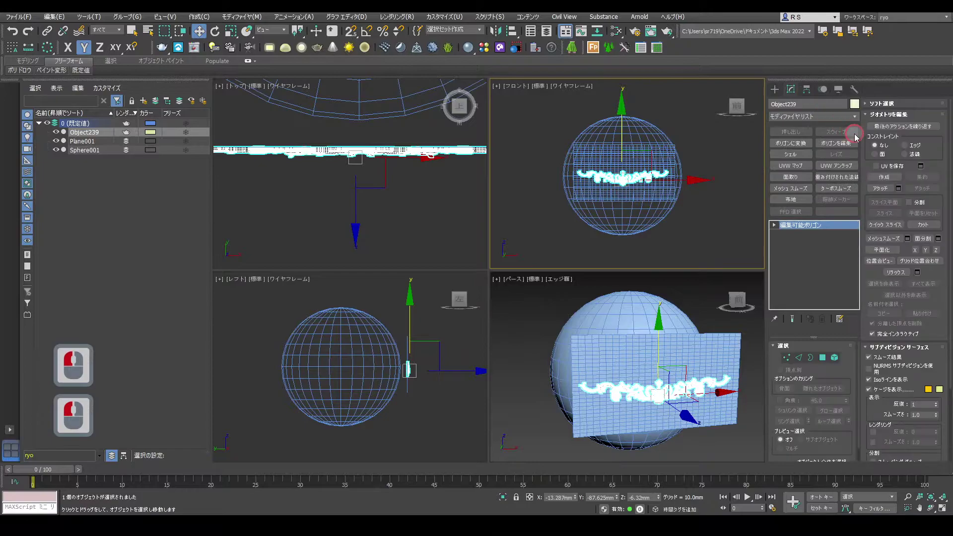
Add a Skin Wrap modifier to Object239 and adjust its parameters.
left_click(857, 122)
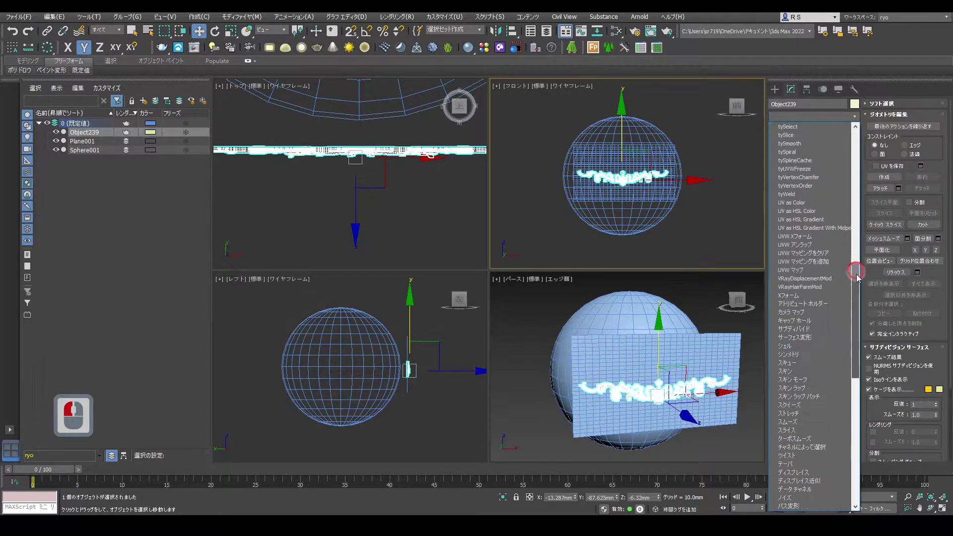
left_click(862, 307)
left_click(803, 281)
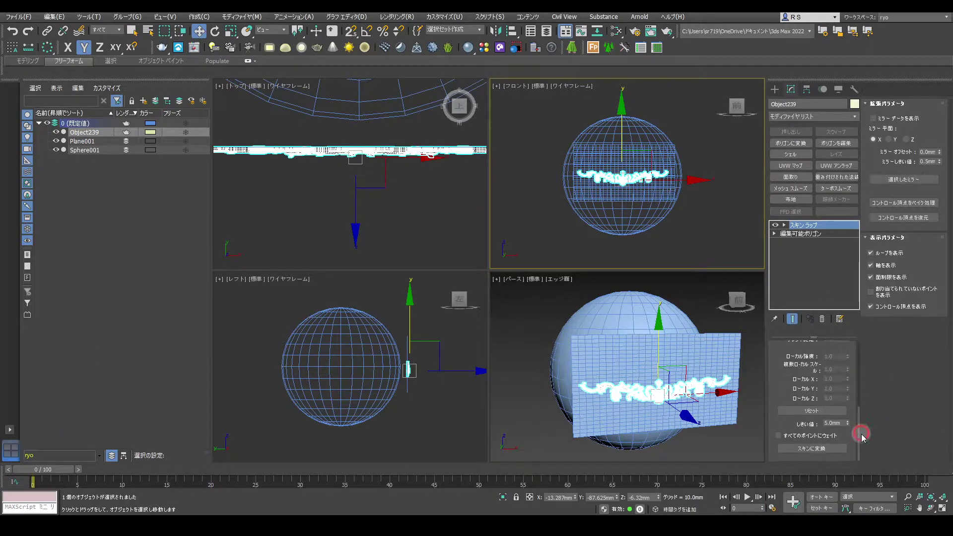
left_click(864, 436)
left_click(781, 439)
left_click(864, 356)
Add Plane001 as the Skin Wrap's control object.
left_click(797, 428)
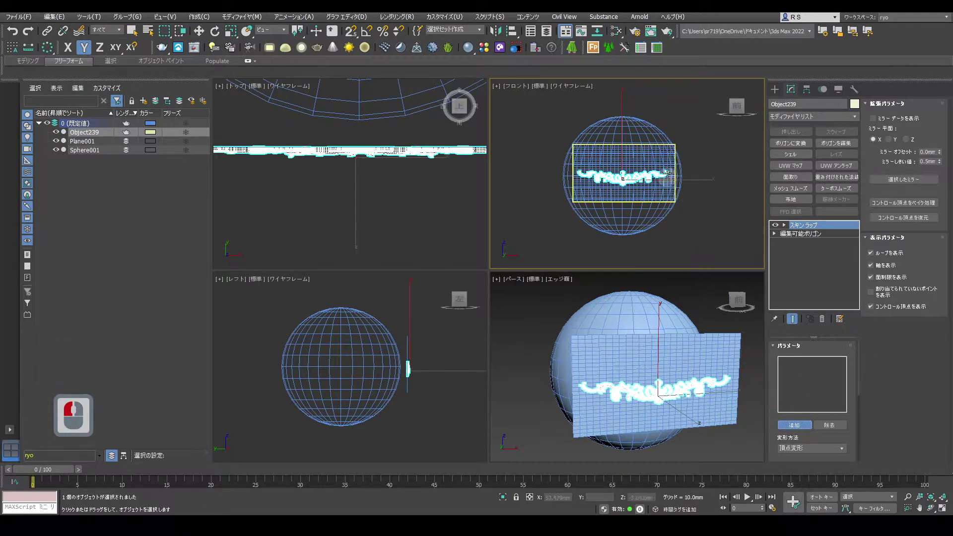
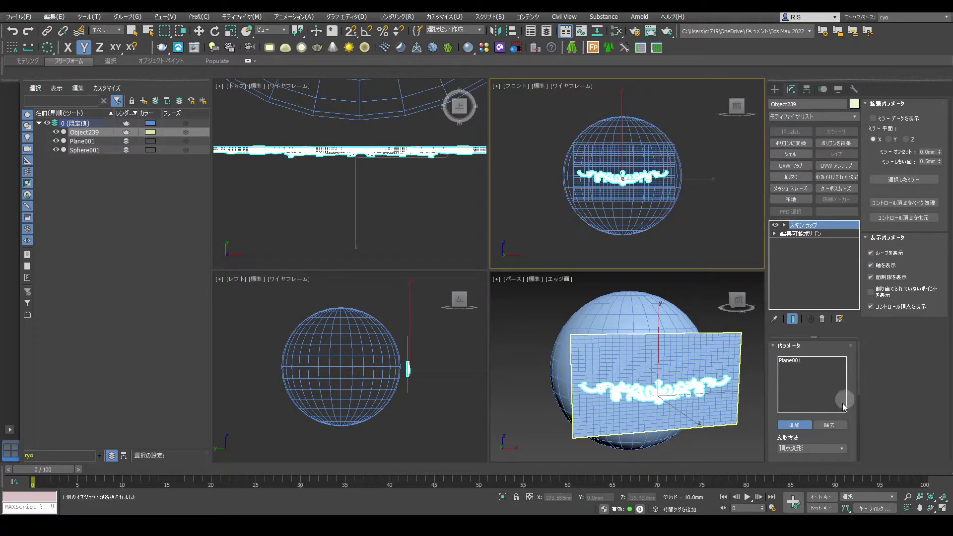
left_click(806, 431)
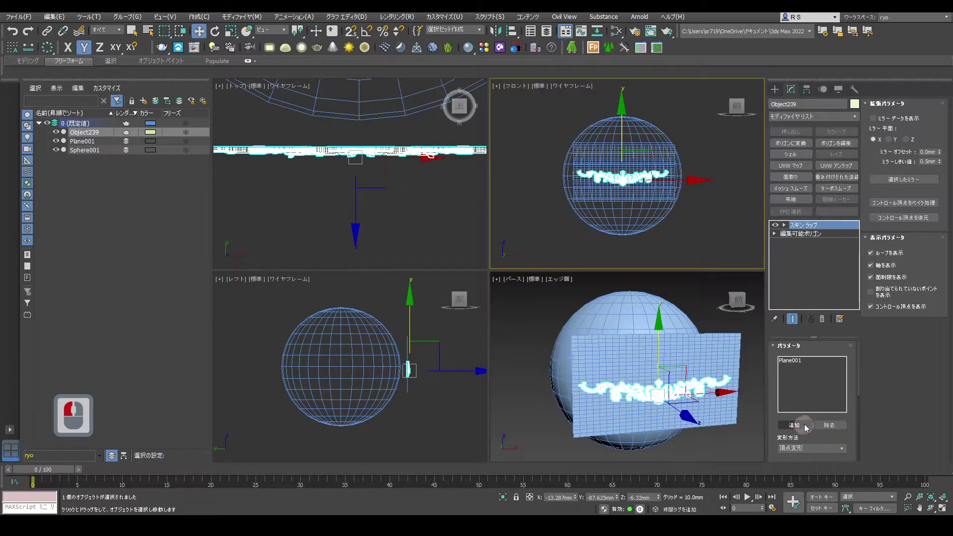
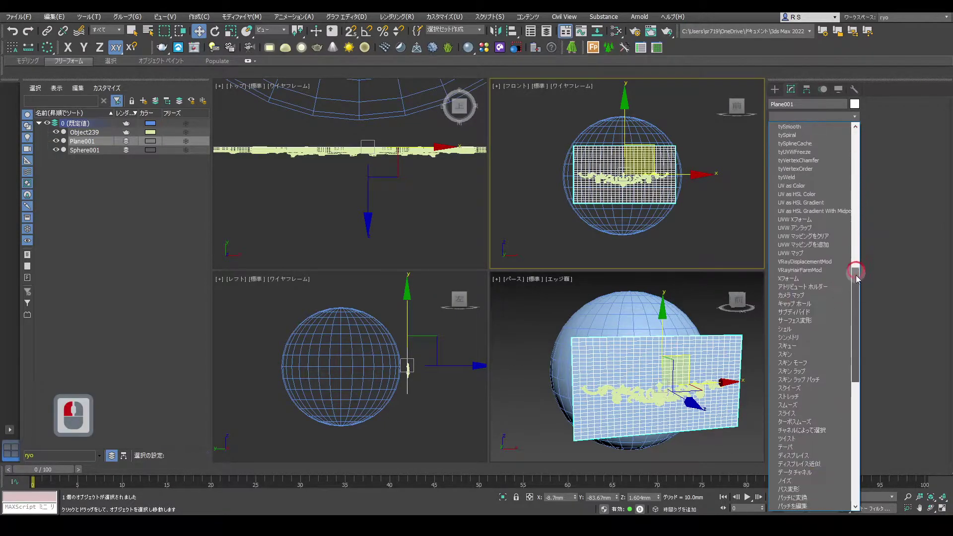
Try a Bend modifier on Plane001, then remove it.
left_click(854, 355)
left_click(805, 323)
left_click(806, 395)
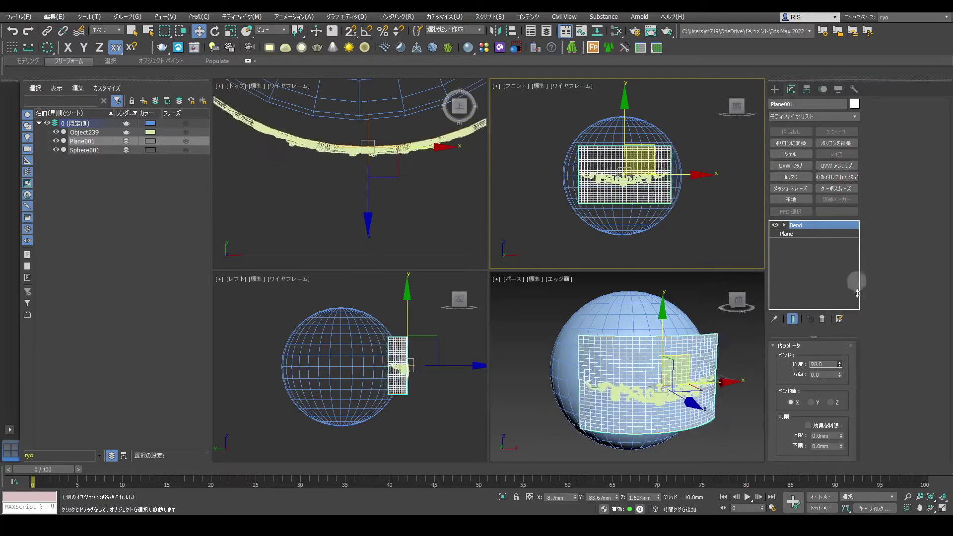
left_click(857, 396)
left_click(826, 319)
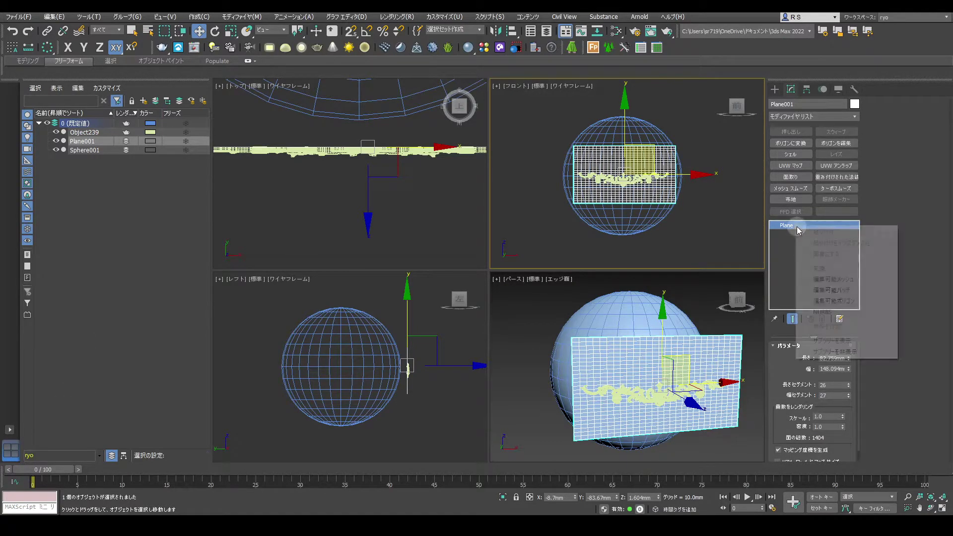
Convert Plane001 to an Editable Poly from the modifier stack.
right_click(801, 232)
left_click(846, 302)
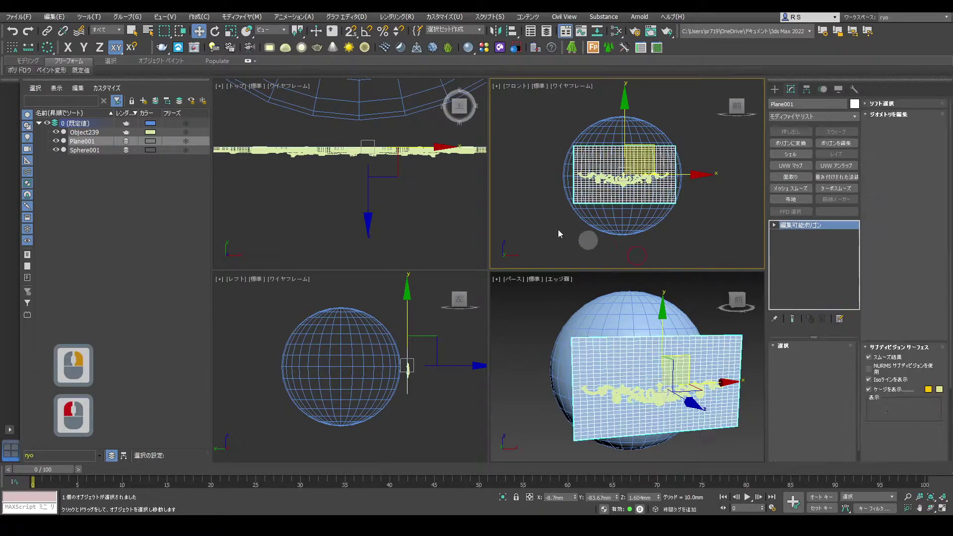
Set Freeform Draw On to Surface with Sphere001 picked and activate Conform.
double_click(275, 63)
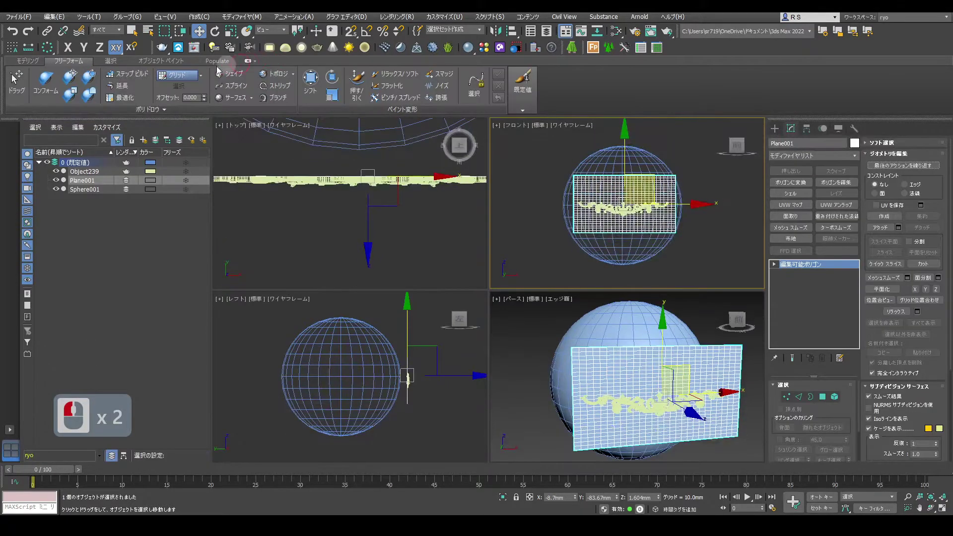
left_click(194, 79)
left_click(208, 79)
left_click(204, 102)
left_click(183, 89)
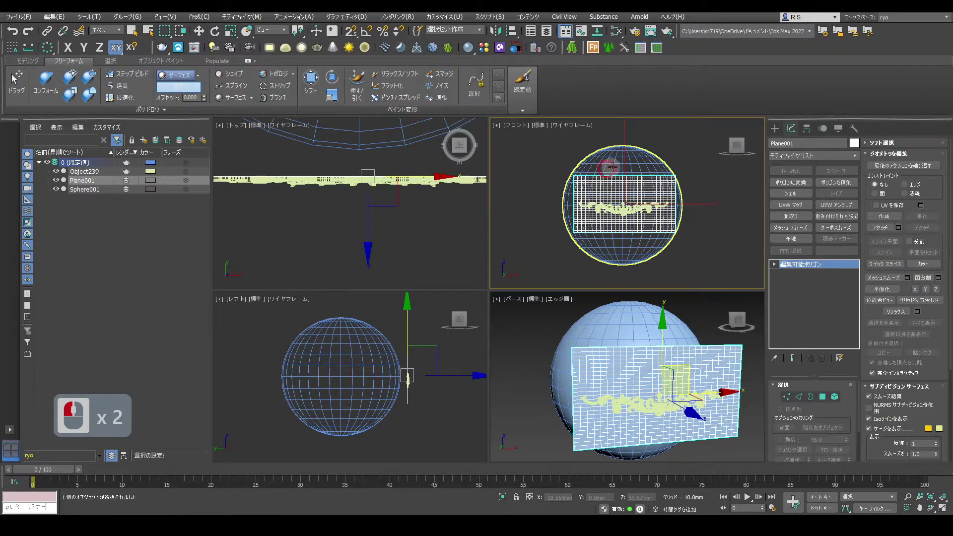
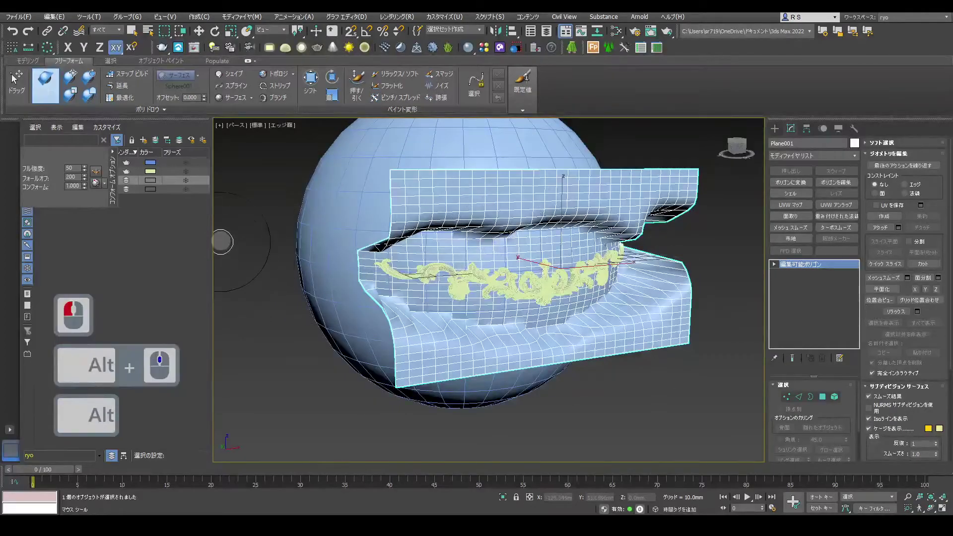
Exit the Conform brush, deselect, and hide Plane001 in the Scene Explorer.
right_click(254, 229)
left_click(254, 229)
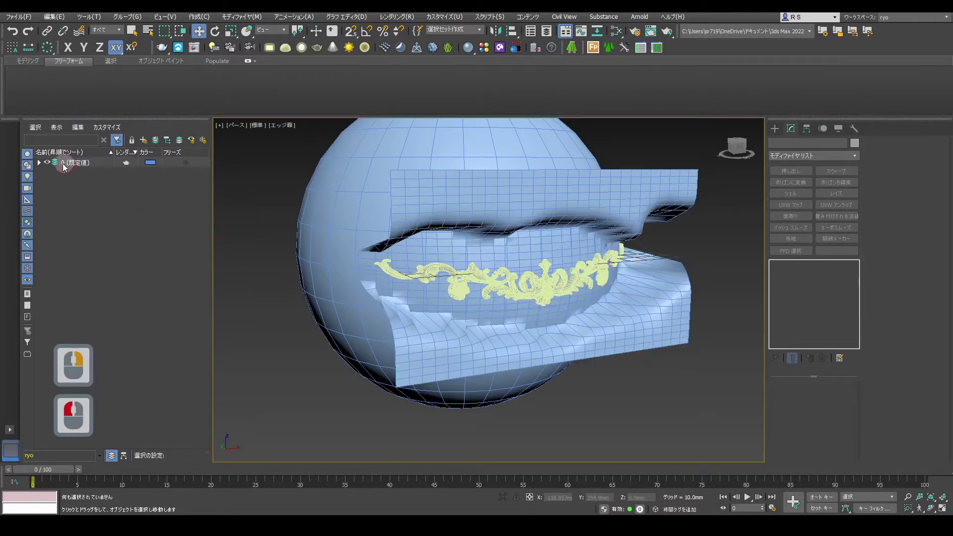
left_click(44, 176)
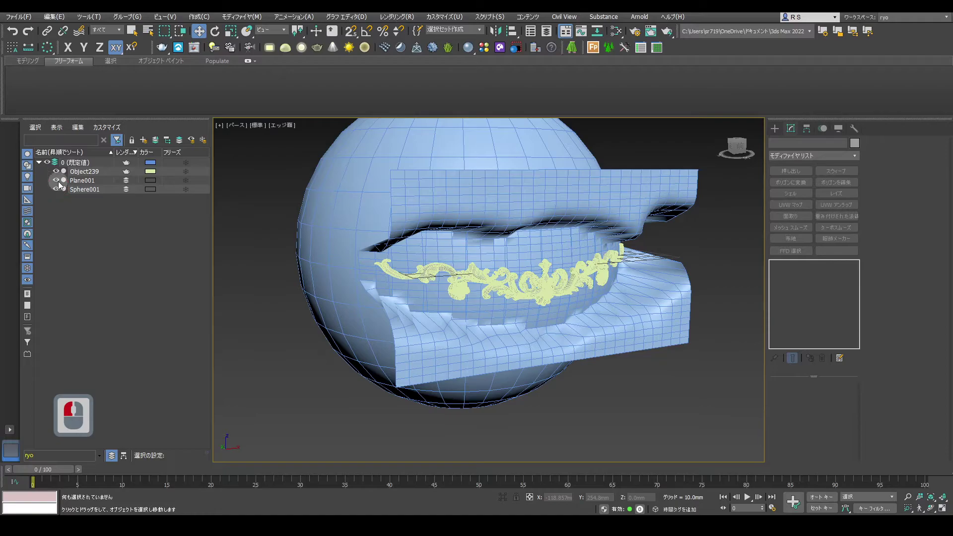
left_click(62, 186)
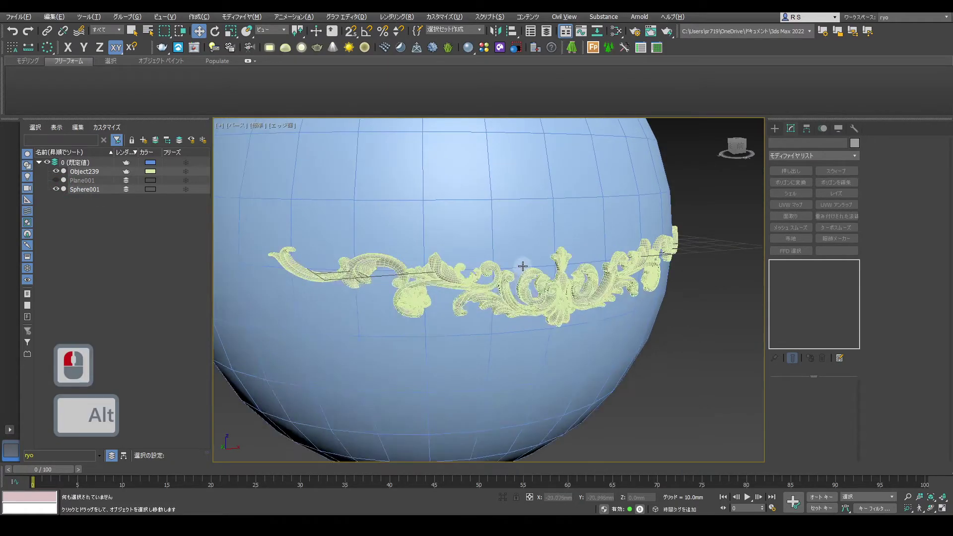